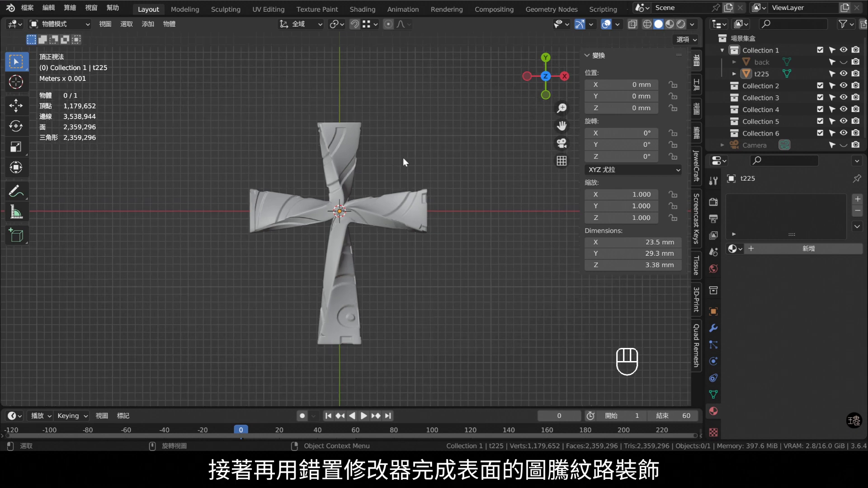
- Add a NURBS path along X and extrude its end upward along Y as a bend guide
key("shift+a")
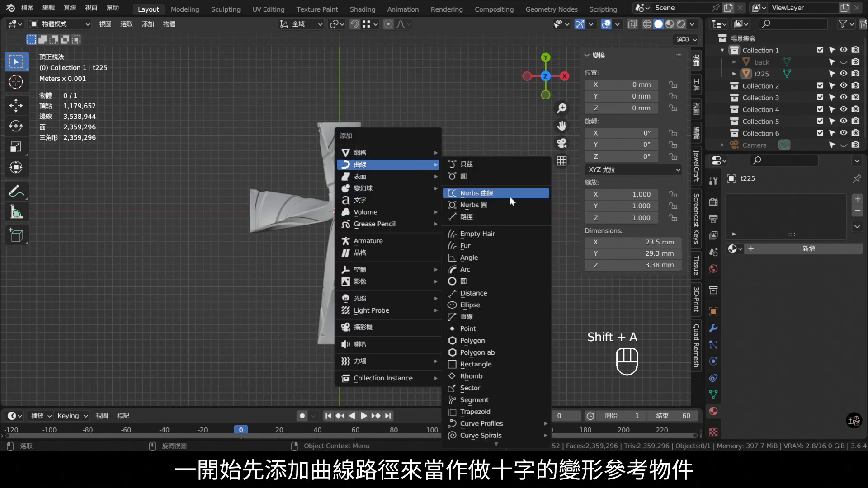
middle_click(637, 27)
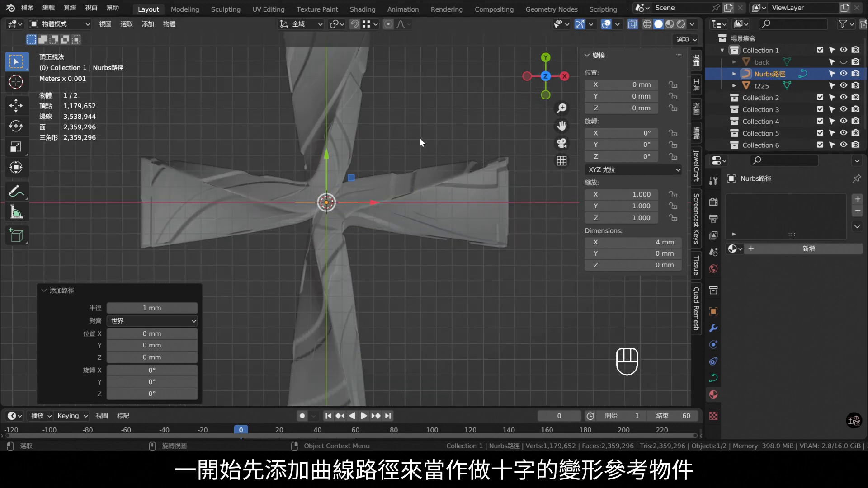
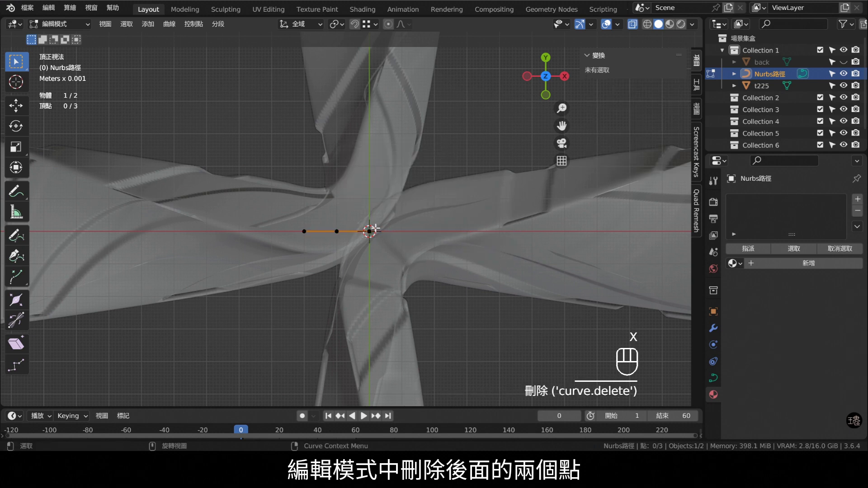
key("e")
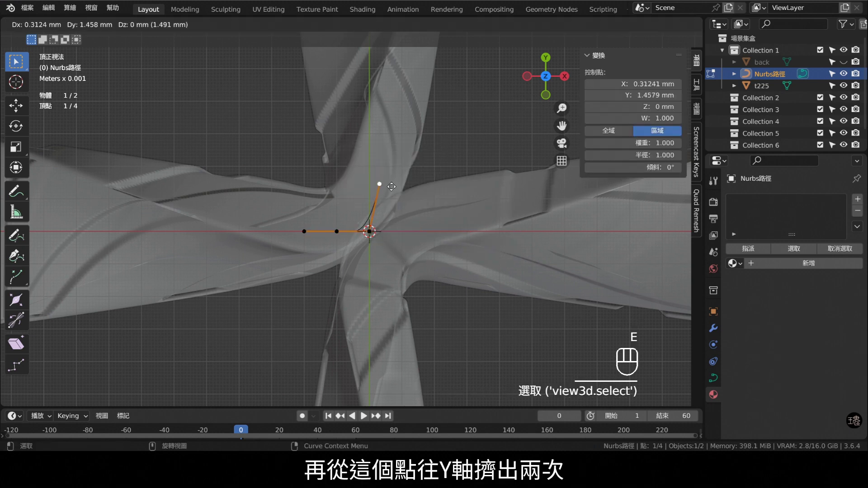
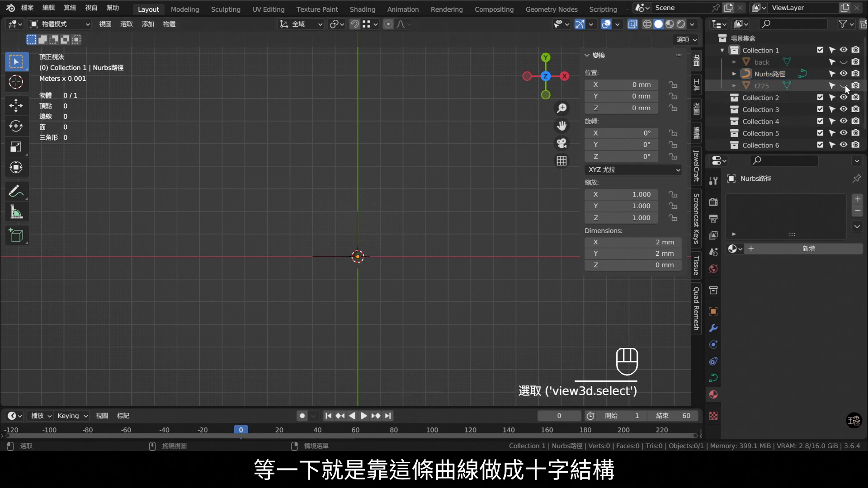
- Unhide the t225 cross and scale the NURBS path about 4.99× to match the arms, viewed from the right
left_click(849, 90)
left_click_drag(362, 242, 359, 232)
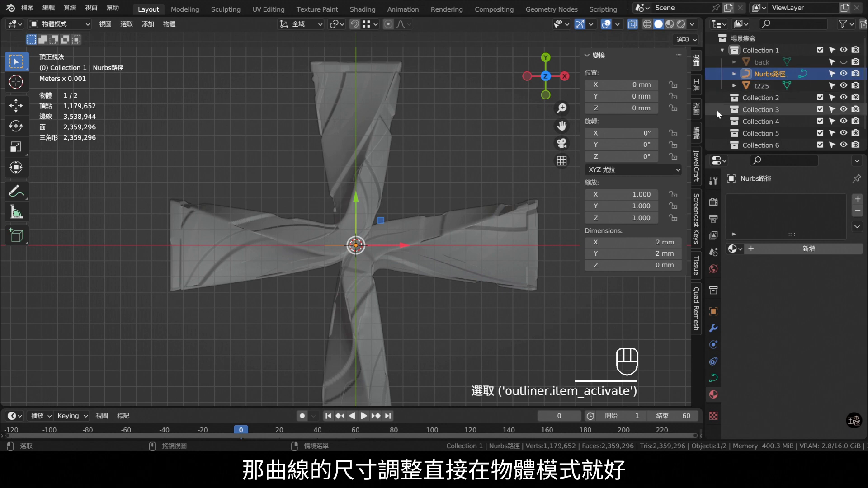
key("s")
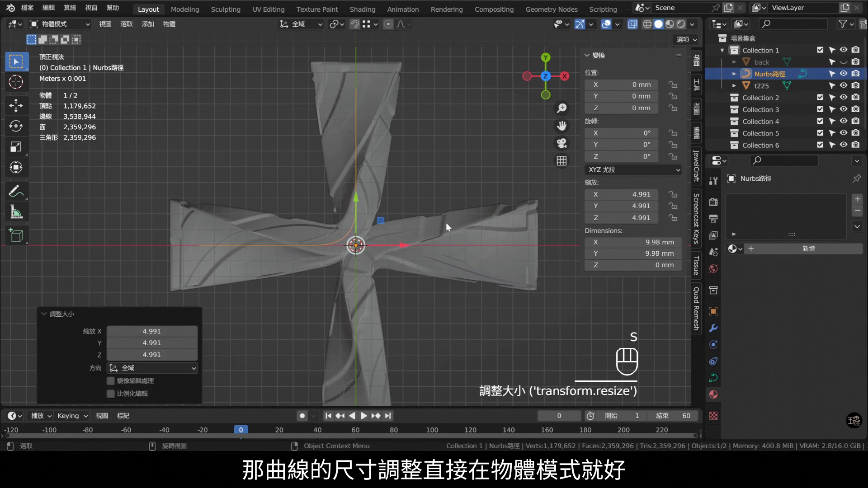
left_click(447, 163)
left_click(455, 185)
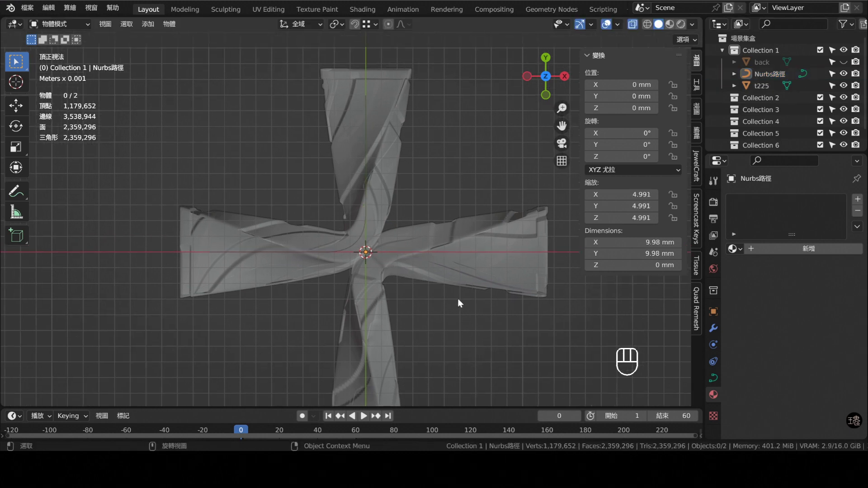
key("KP_3")
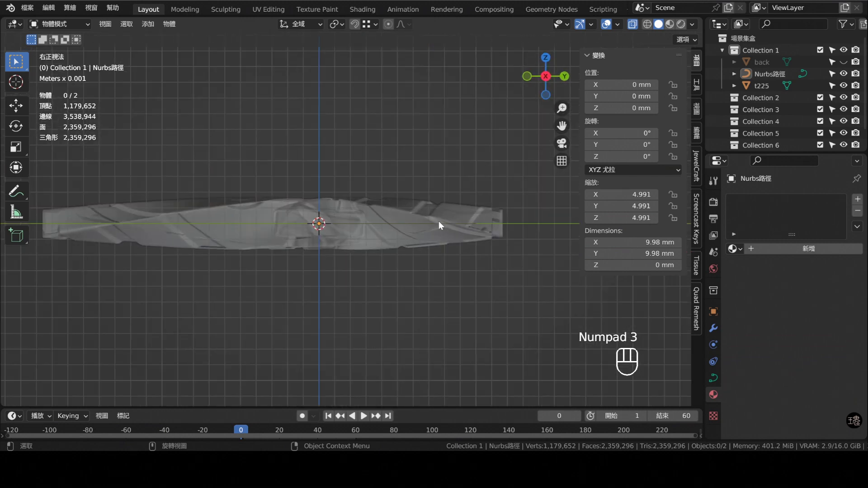
left_click_drag(373, 213, 402, 210)
- Add a view-aligned plane at the cross centre, squash it to 0.5 on Z and apply rotation and scale
key("shift+a")
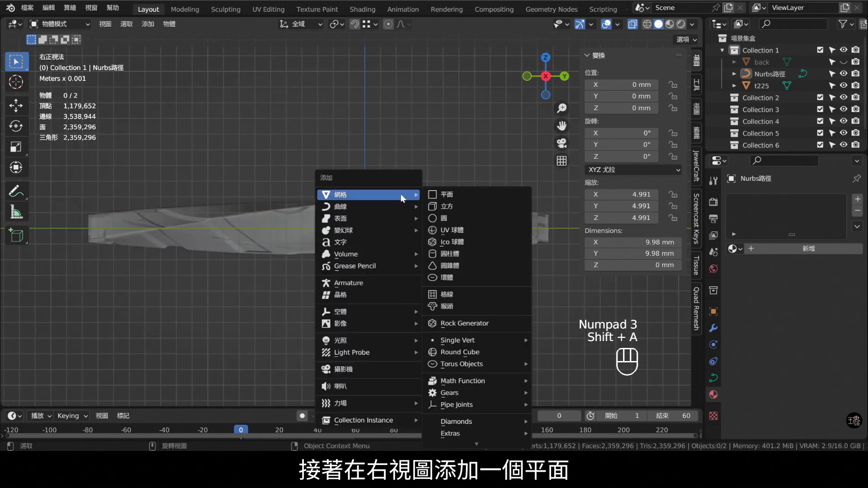
left_click_drag(184, 323, 182, 328)
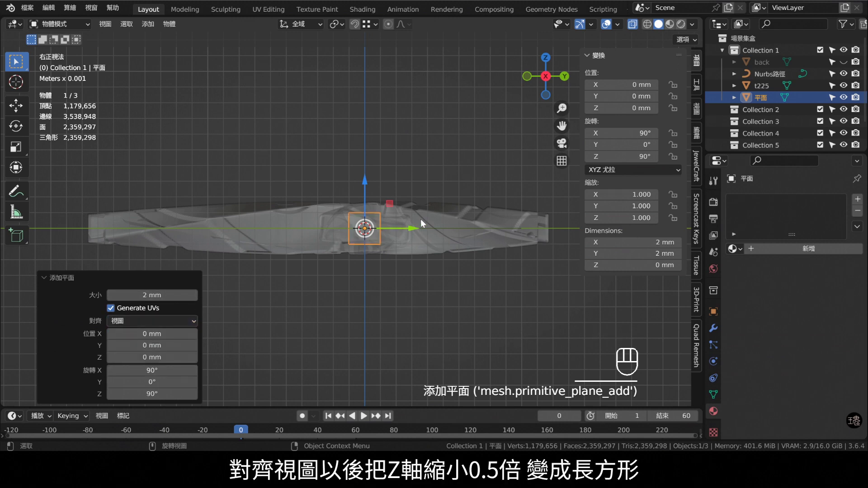
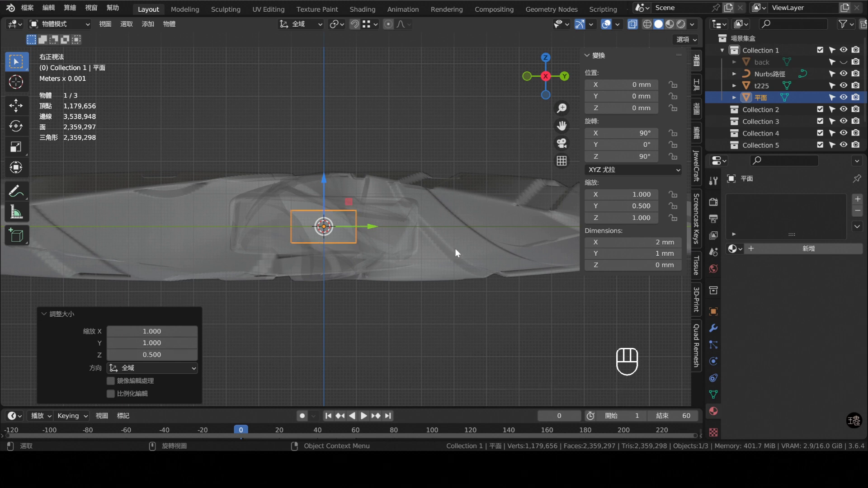
key("ctrl+a")
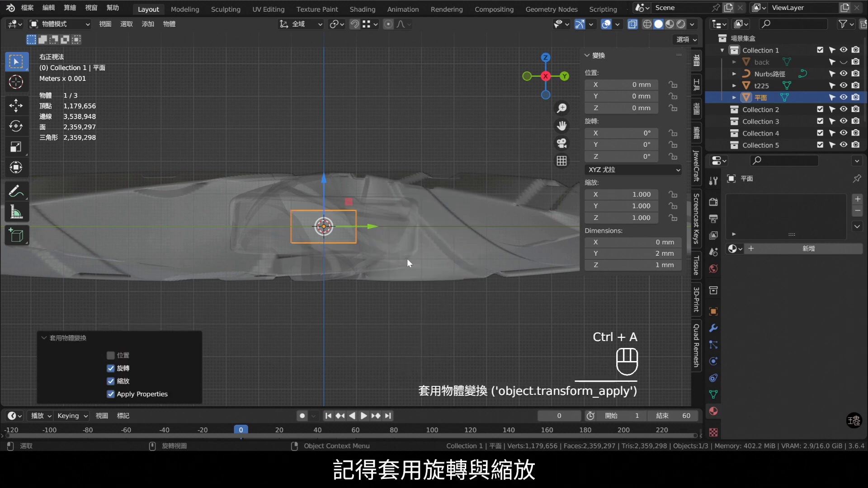
- Delete the plane's face, subdivide its outline to eight vertices and extrude it along X in 10 mm steps
key("Tab")
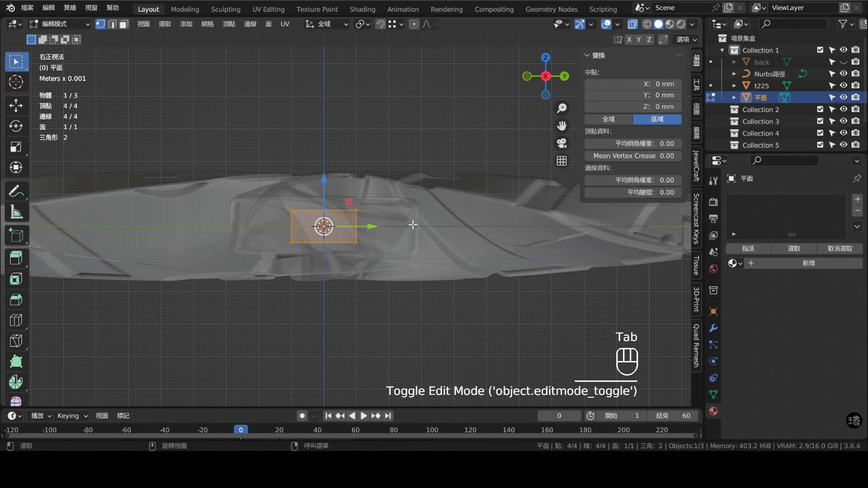
key("x")
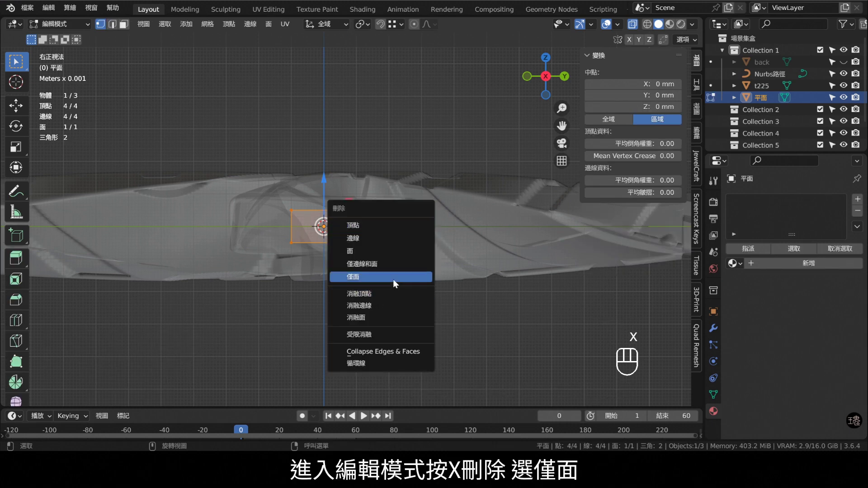
key("a")
left_click_drag(402, 241, 369, 187)
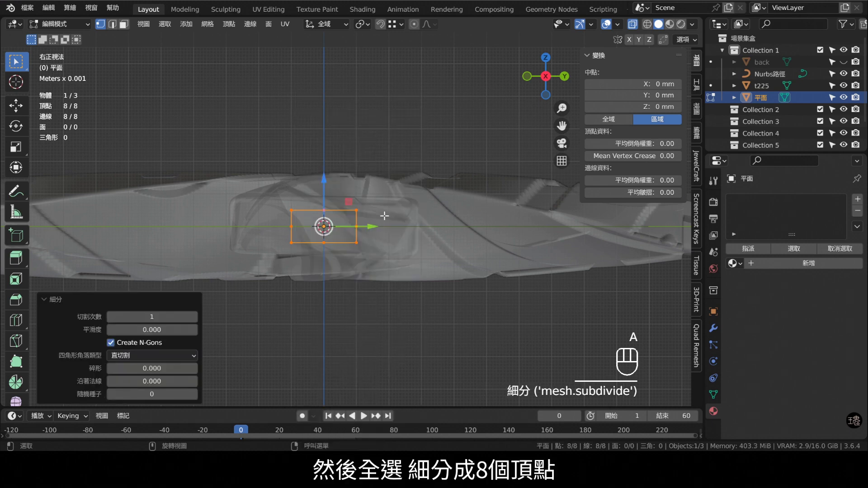
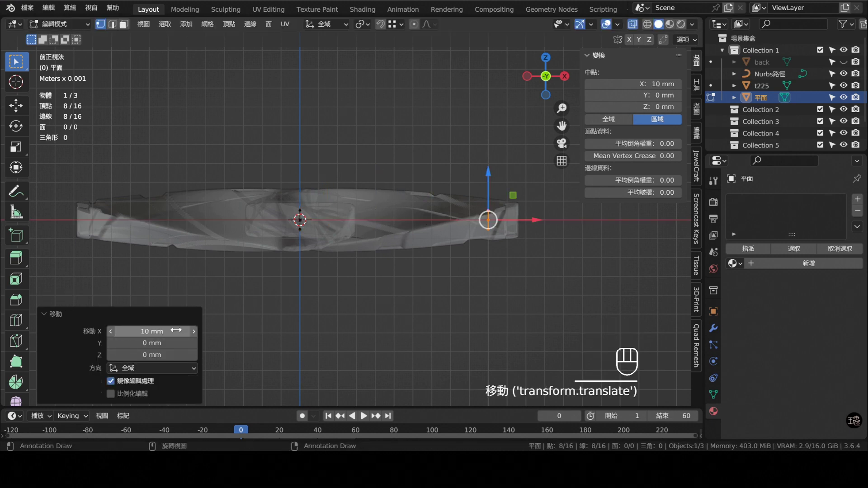
key("KP_3")
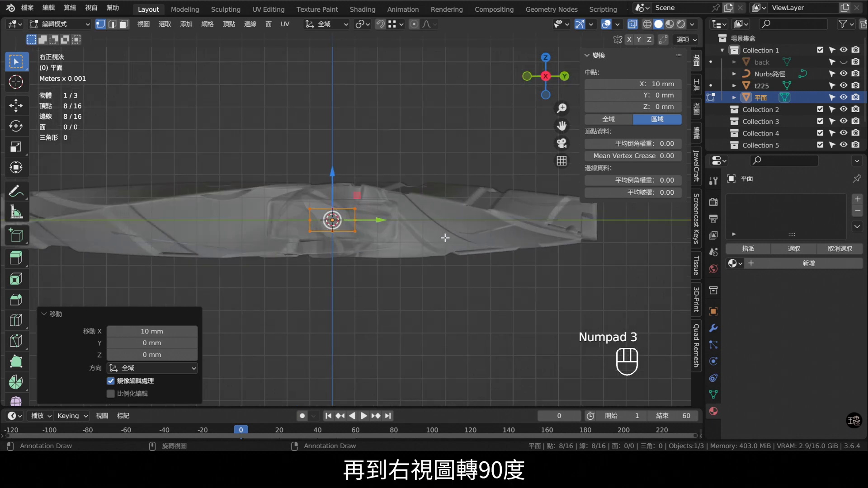
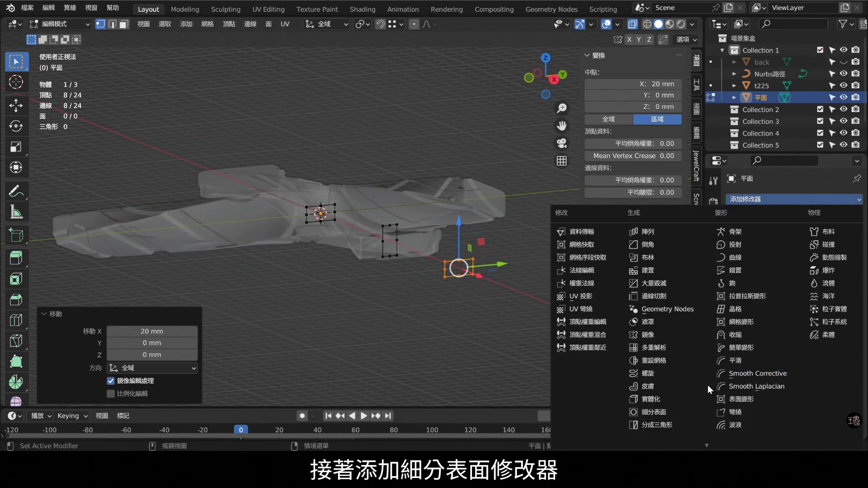
- Add a Subdivision Surface modifier with viewport and render levels at 4
middle_click(686, 415)
middle_click(848, 281)
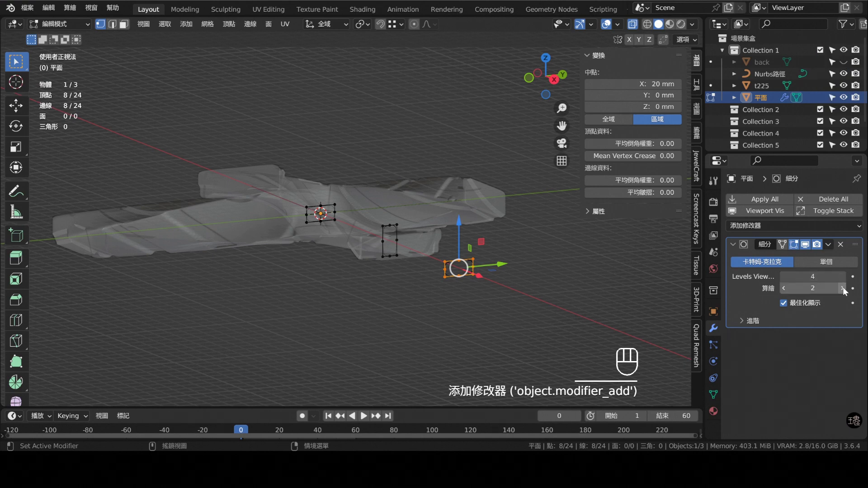
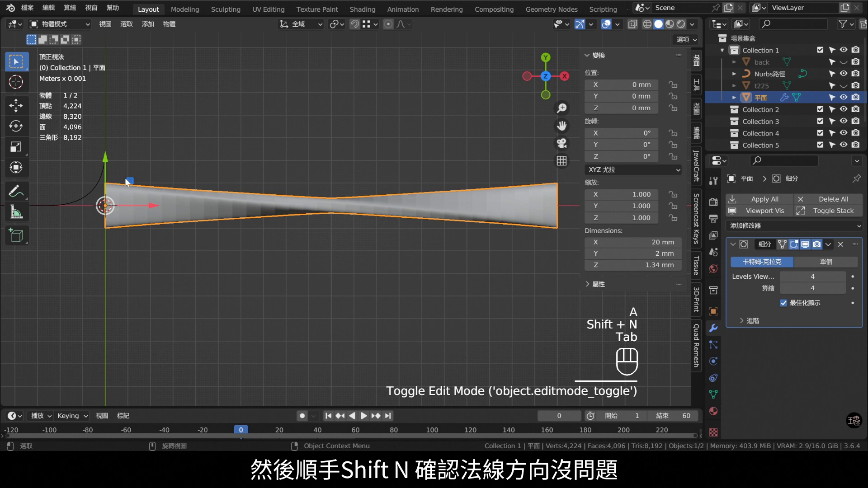
- Add a Curve modifier targeting the NURBS path on the X axis so the band bends into an L-shaped arm
left_click_drag(394, 245, 398, 246)
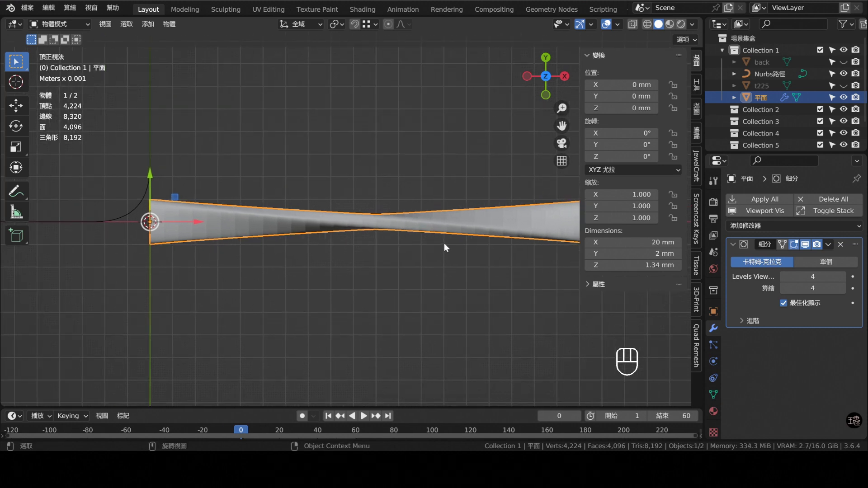
left_click_drag(473, 237, 695, 248)
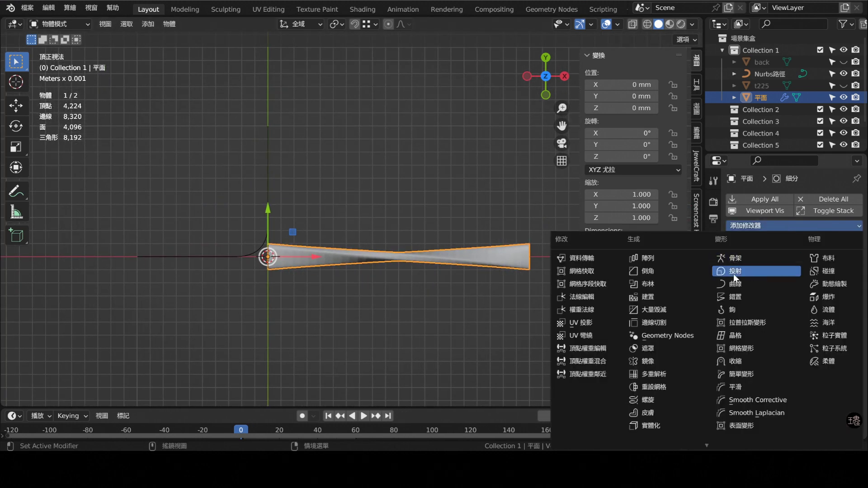
middle_click(840, 356)
left_click_drag(322, 165, 346, 201)
left_click_drag(368, 227, 422, 219)
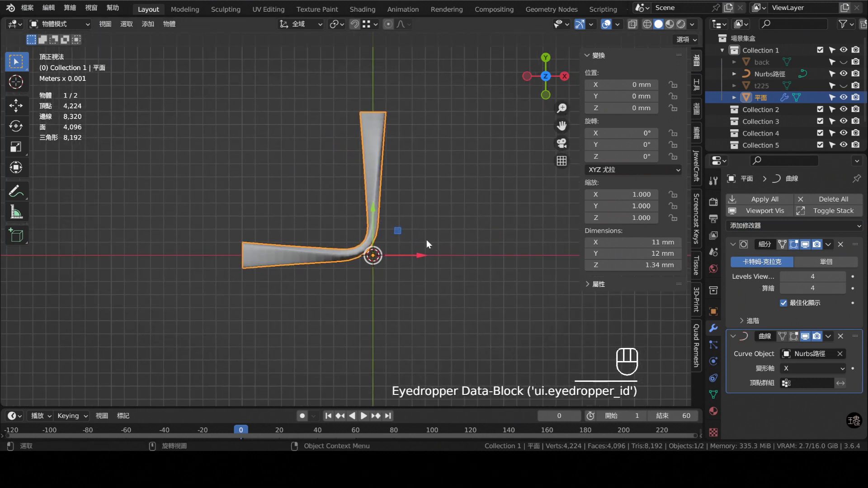
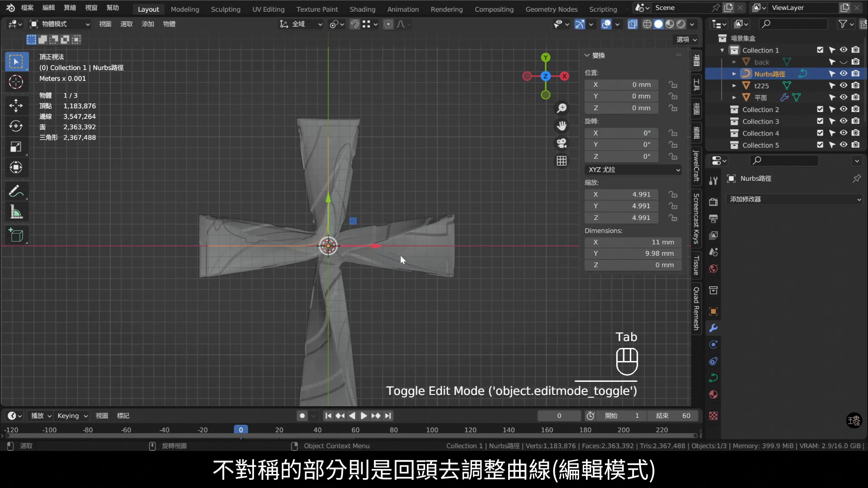
- Stretch the arm's end ring along Y, then mirror the whole mesh with scale X -1 to reverse its twist
left_click(765, 103)
key("Tab")
key("a")
key("s")
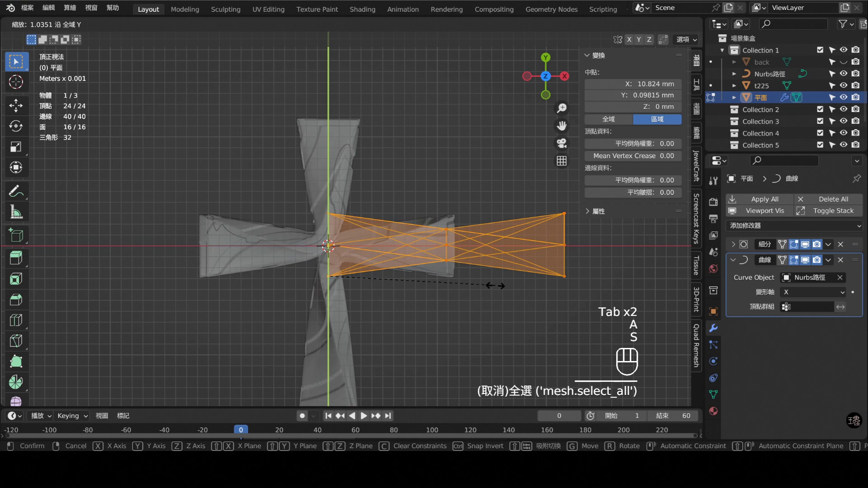
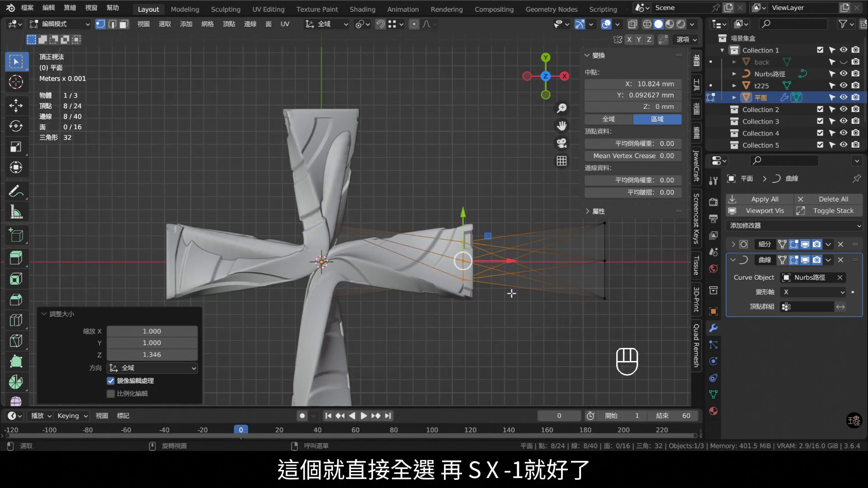
key("a")
key("s")
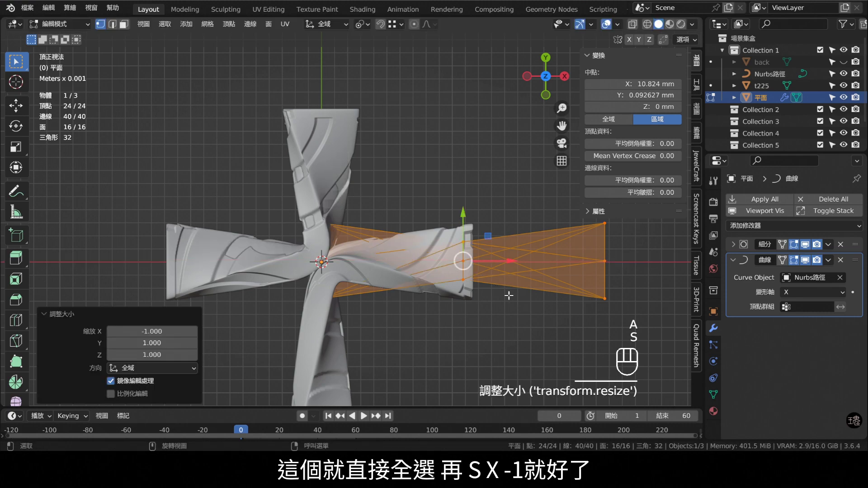
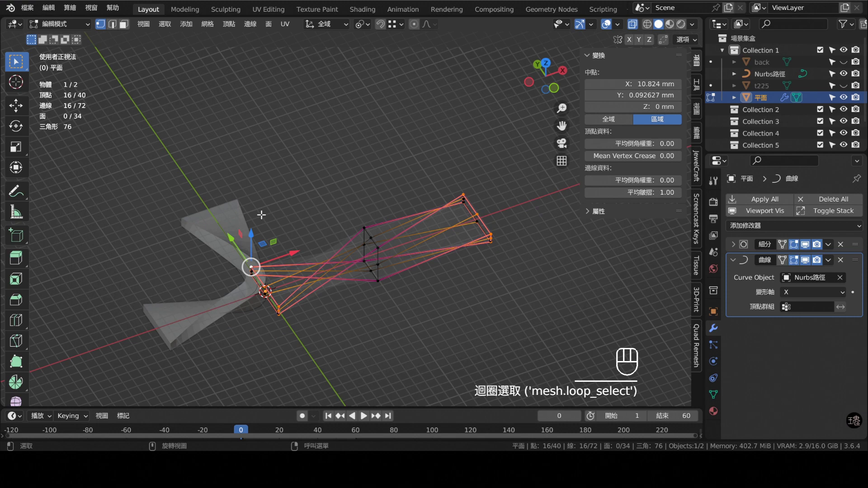
- Leave Edit Mode, view the L-shaped piece from the front and recentre it, ready for more modifiers
key("KP_7")
key("Tab")
left_click(637, 26)
left_click_drag(273, 194, 356, 172)
middle_click(390, 207)
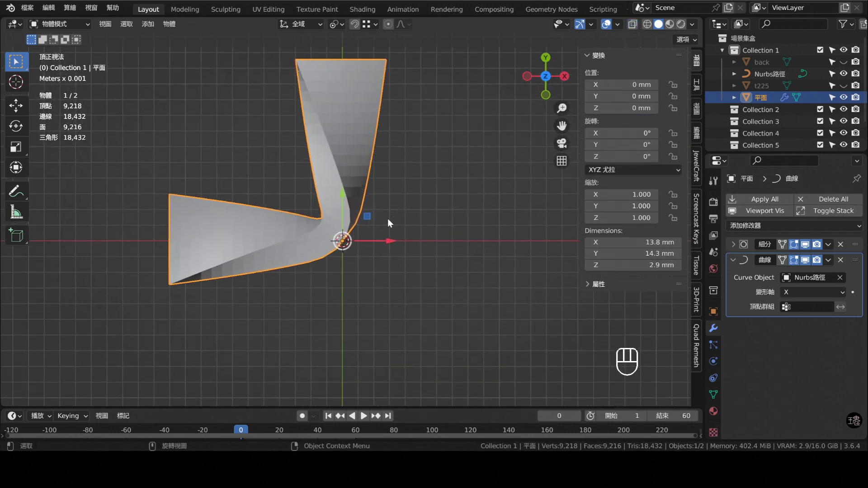
left_click_drag(406, 229, 470, 192)
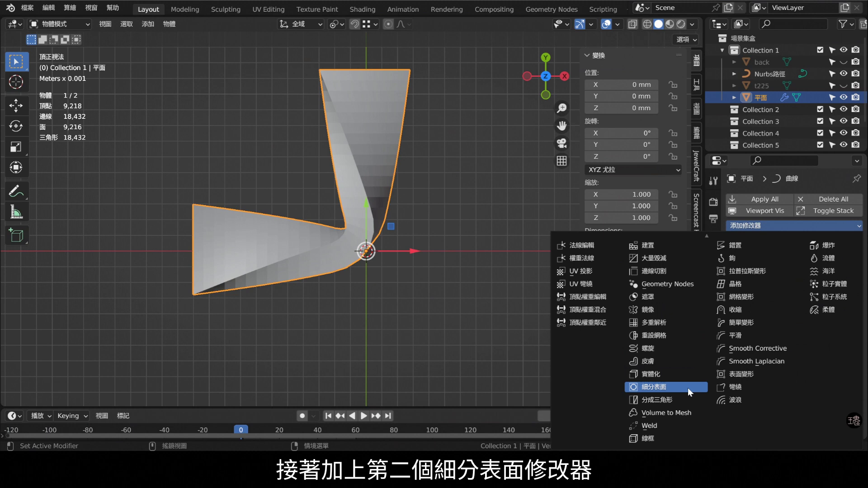
- Add a second Subdivision Surface and a Displace modifier with a new texture on the L-shaped piece
left_click_drag(859, 328, 828, 264)
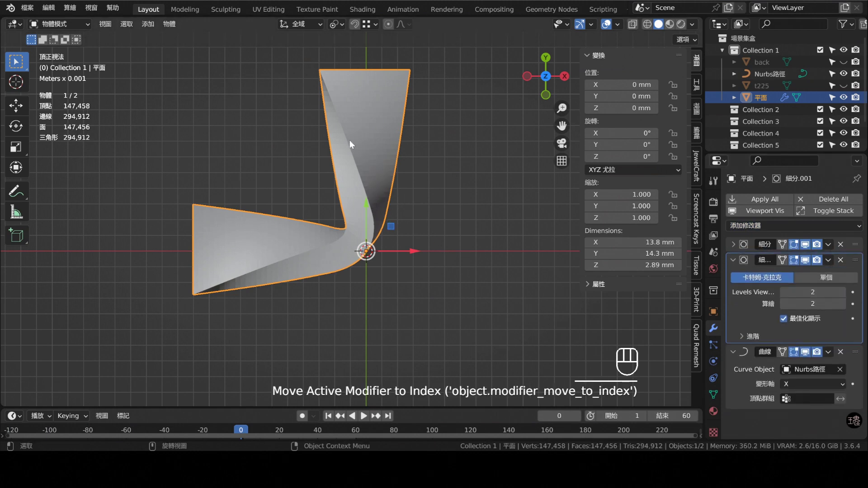
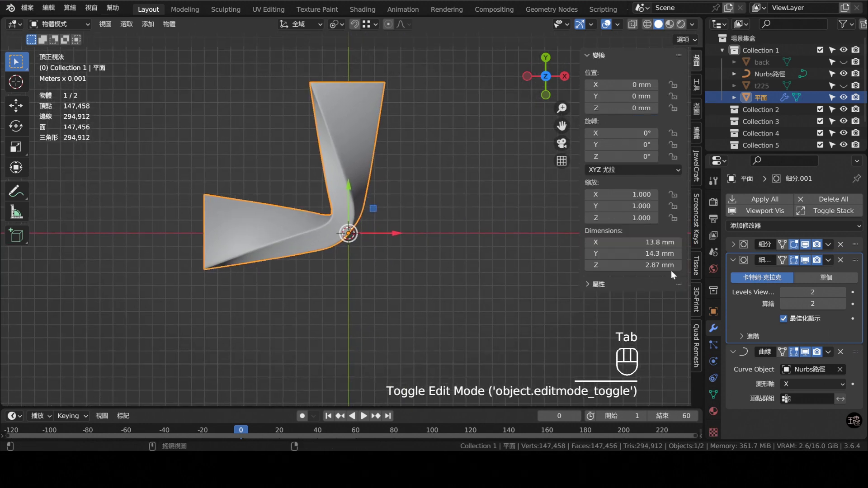
left_click(738, 262)
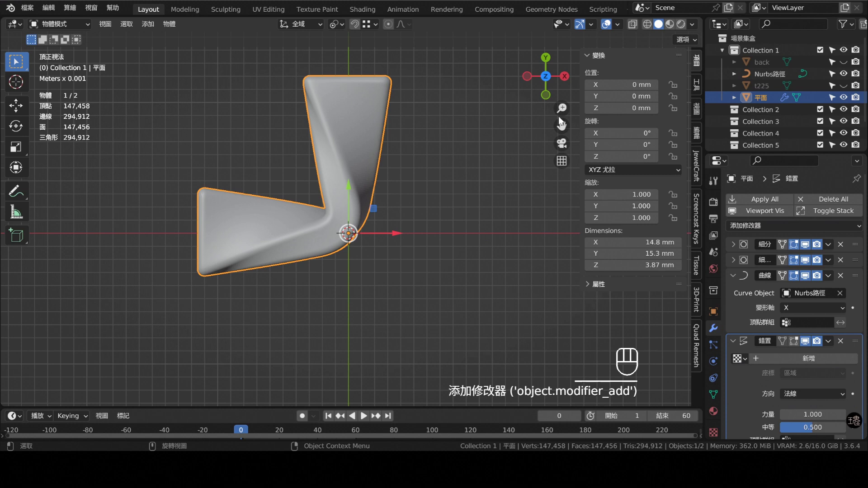
left_click_drag(835, 366, 817, 408)
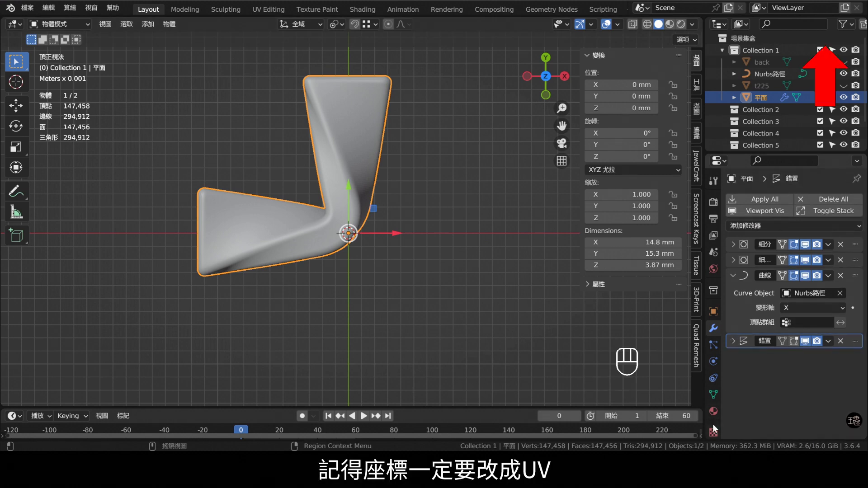
left_click(717, 432)
double_click(785, 222)
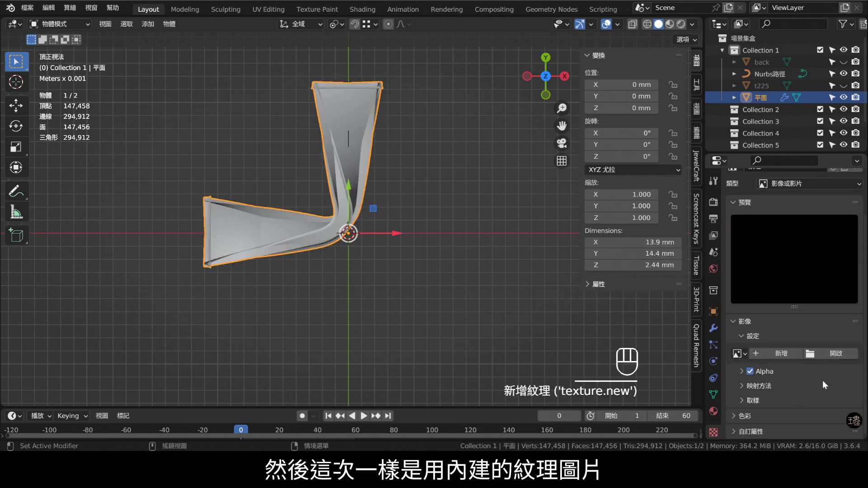
- Set the texture to Blender Original wood Rings with a sharpened colour ramp for crisp ridges
left_click(812, 193)
left_click_drag(814, 191, 793, 298)
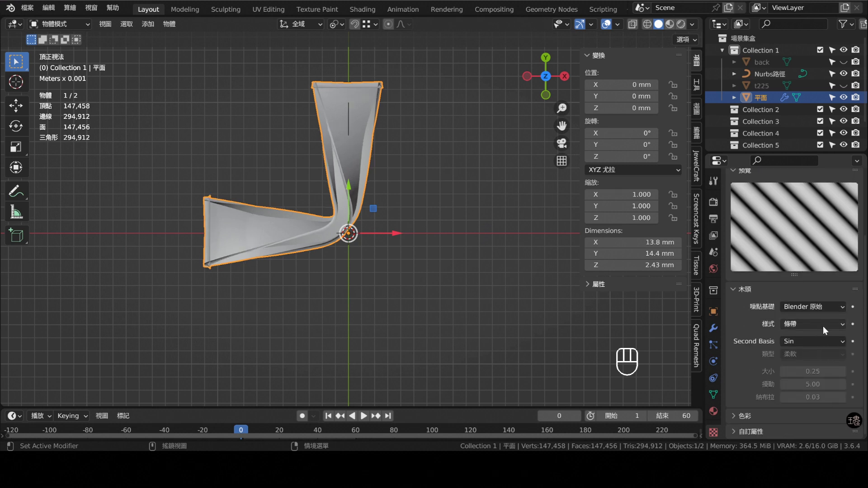
left_click_drag(827, 327, 824, 352)
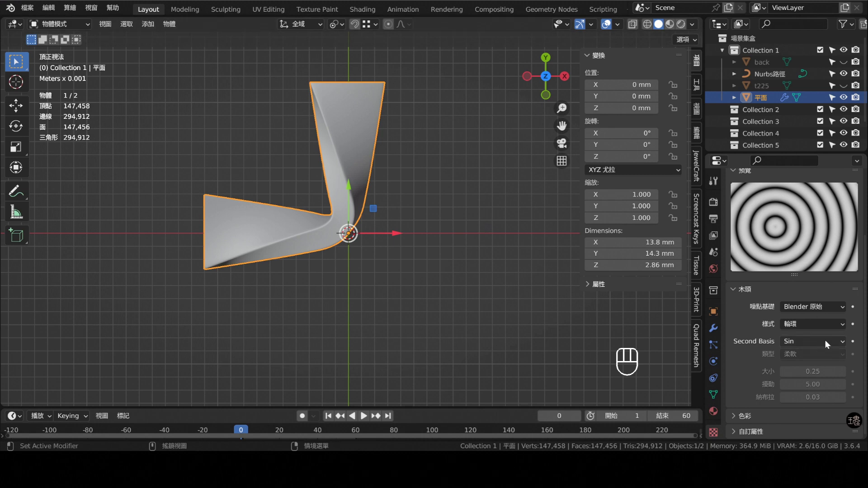
left_click(828, 343)
left_click(839, 310)
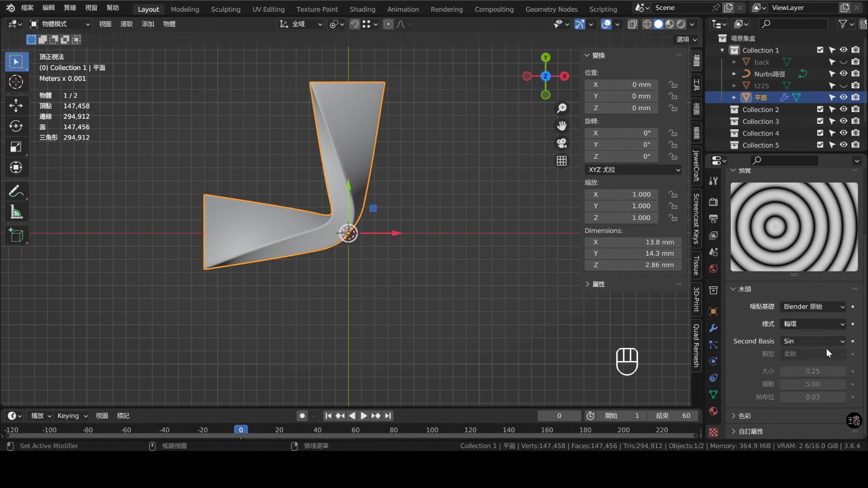
left_click(742, 412)
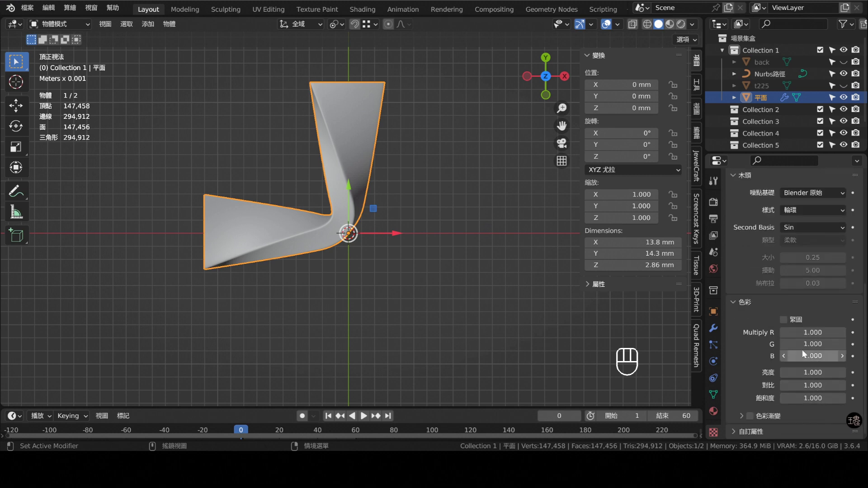
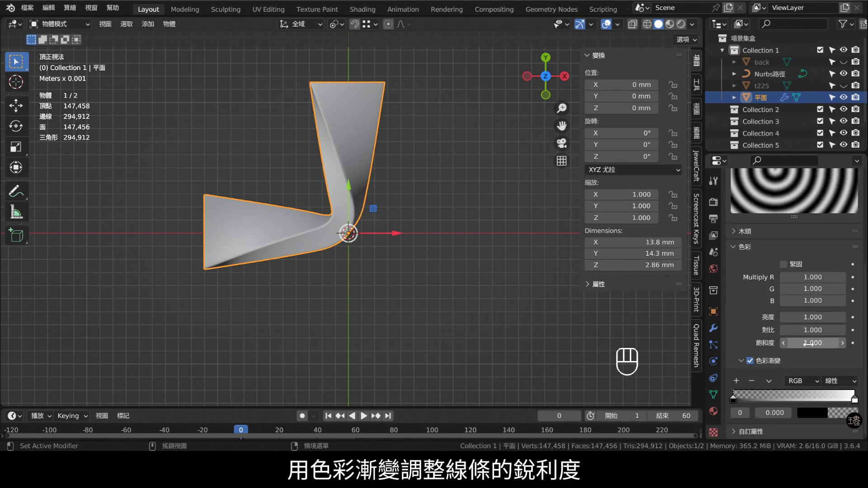
left_click_drag(751, 400, 840, 402)
left_click(859, 406)
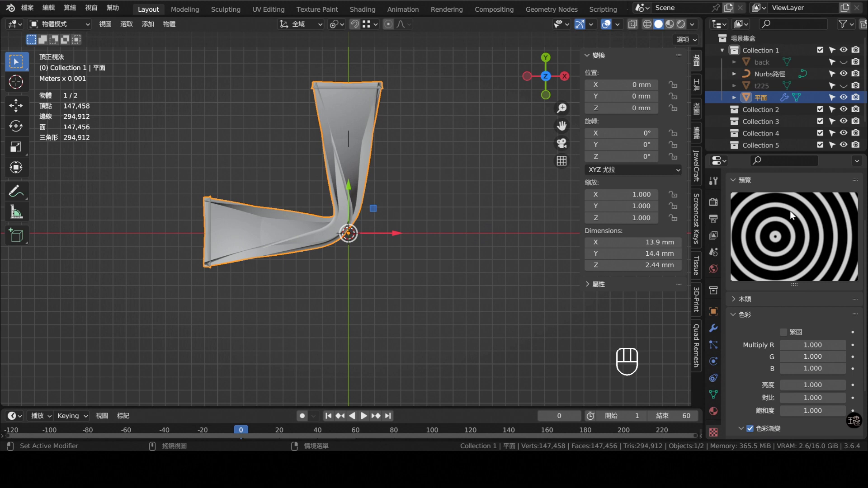
left_click(355, 116)
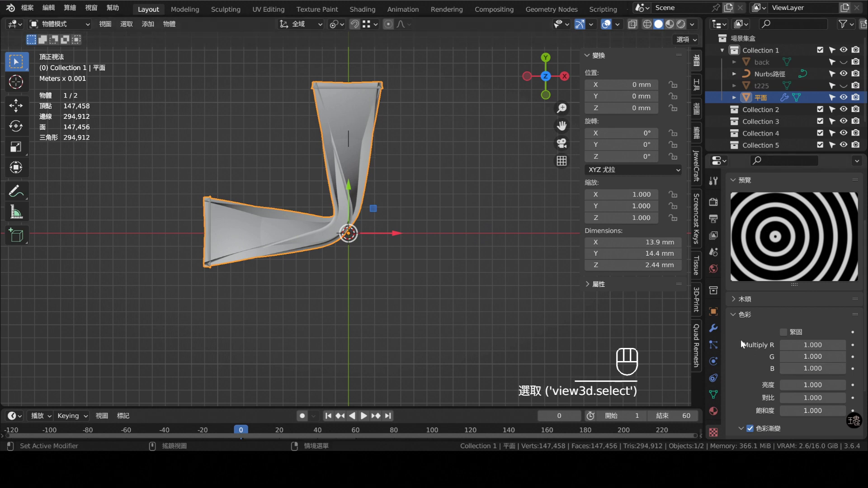
left_click(711, 331)
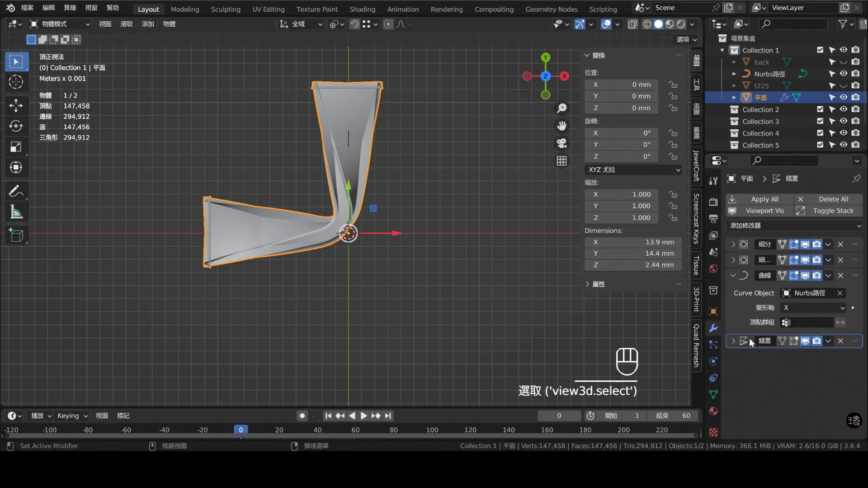
- Switch the displacement to UV coordinates and Smart UV Project the piece so the rings carve spiral grooves
left_click(736, 276)
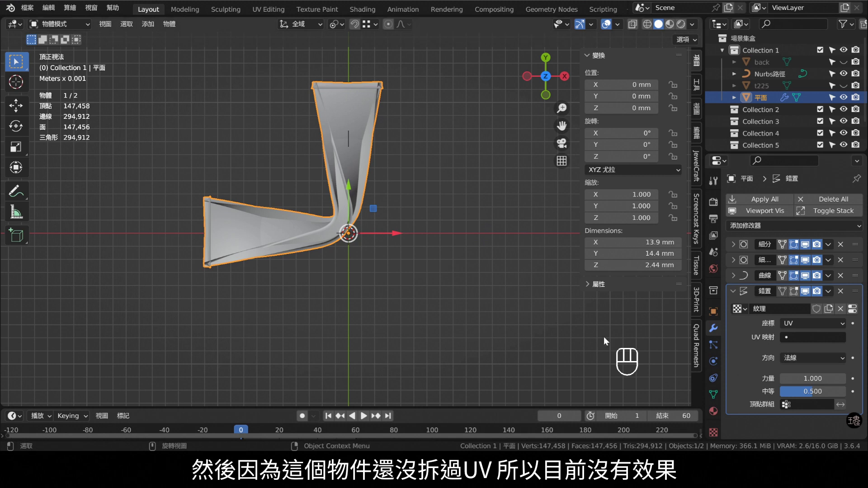
key("Tab")
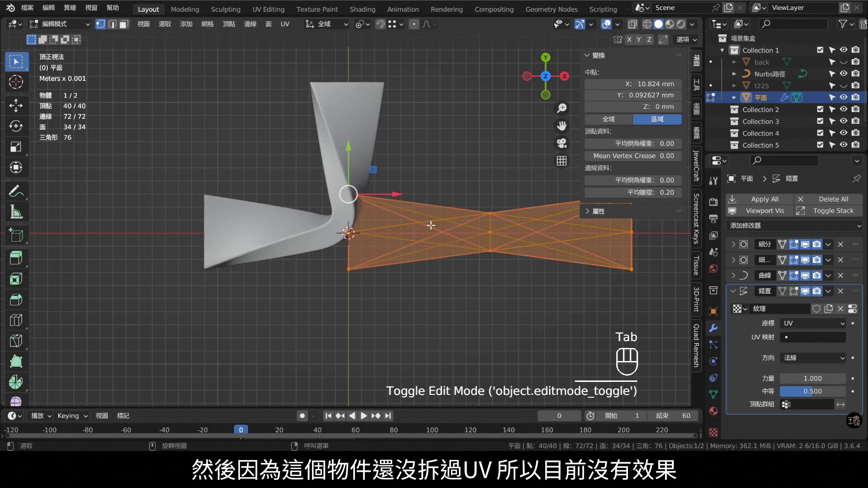
key("u")
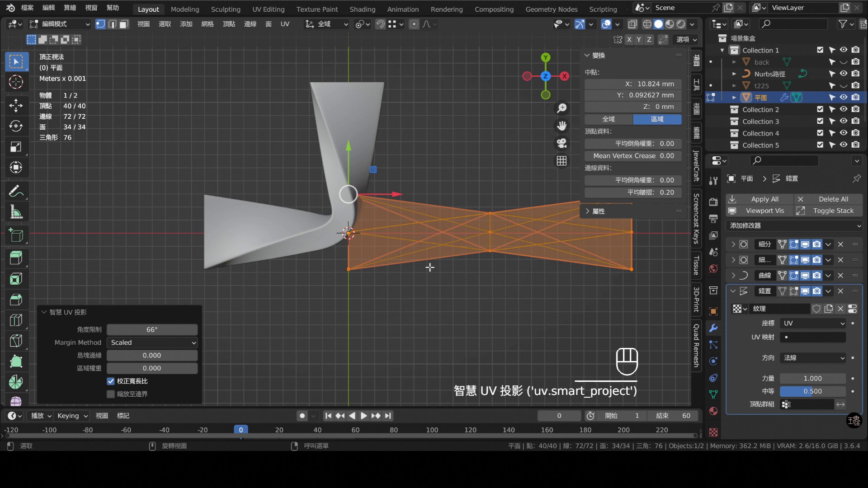
key("Tab")
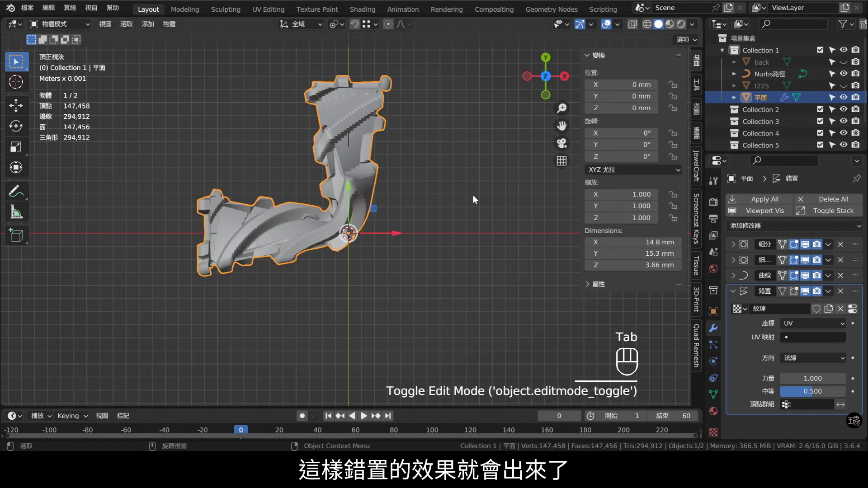
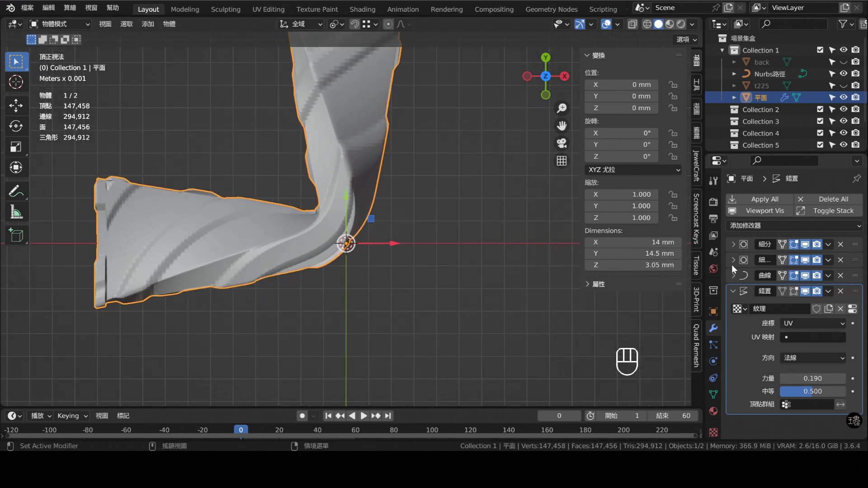
- Collapse the extra modifier panels and add the Nurbs guide path to the selection with the arm
middle_click(736, 264)
middle_click(849, 295)
middle_click(845, 310)
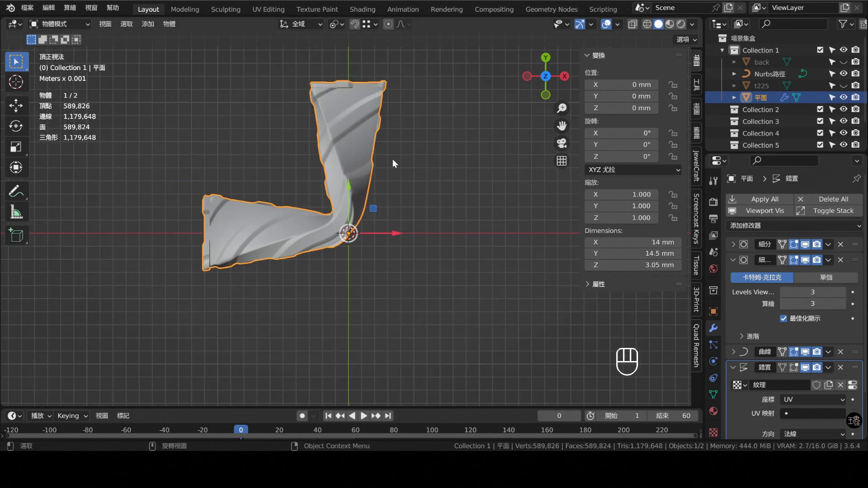
left_click(732, 264)
left_click(735, 278)
left_click(738, 280)
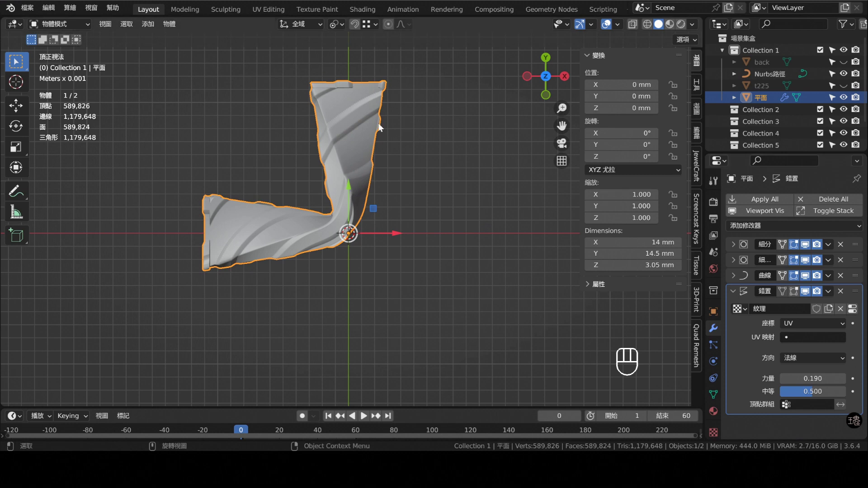
left_click_drag(425, 290, 275, 91)
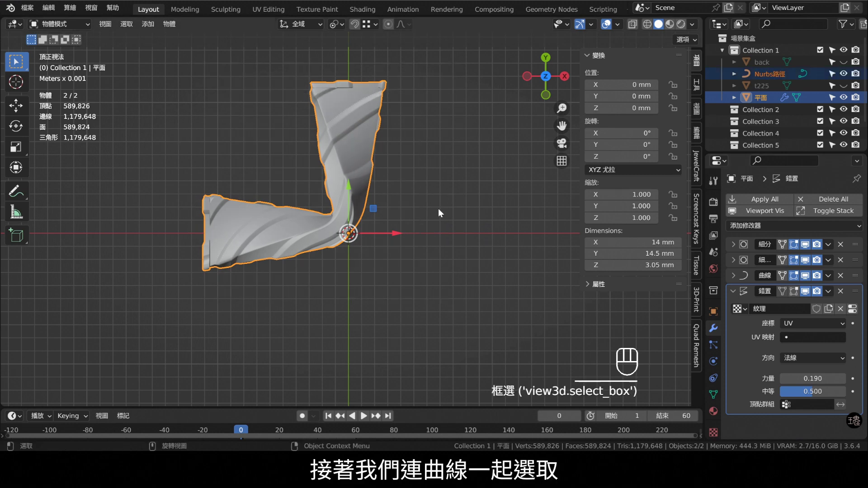
- Make a linked duplicate of arm and curve, scaled -1 on X, Y and Z
key("alt+d")
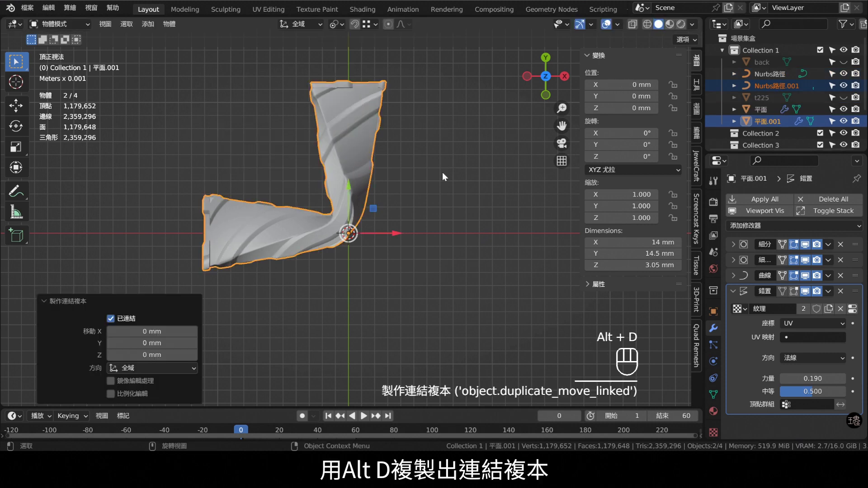
key("s")
key("s")
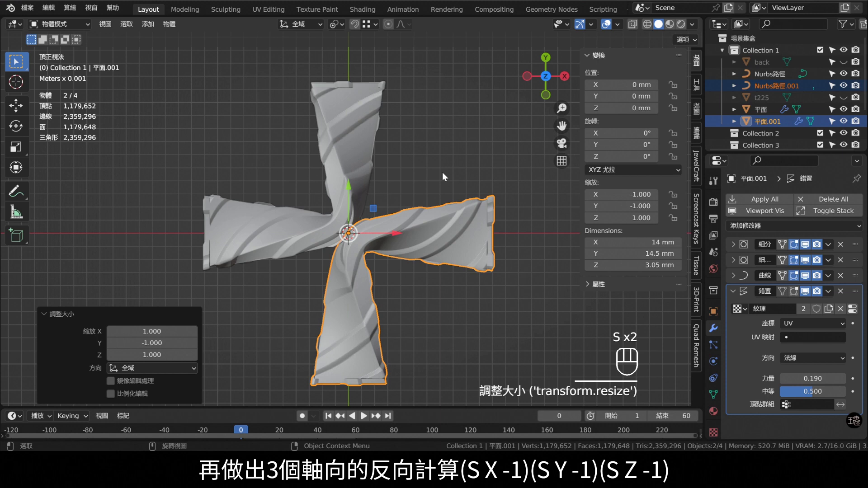
key("s")
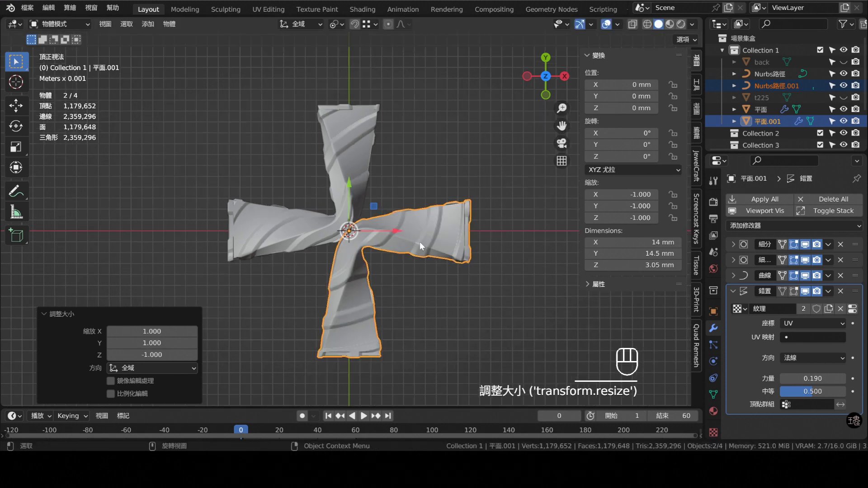
- Select the original guide curve again and toggle its edit mode
left_click(369, 146)
key("Tab")
key("Tab")
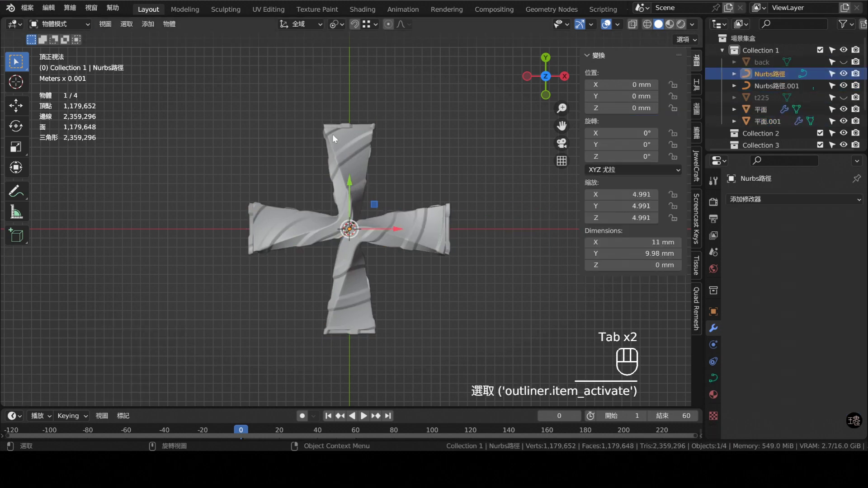
- Scale all vertices of the arm's base mesh 1.5 along X in Edit Mode
key("Tab")
key("a")
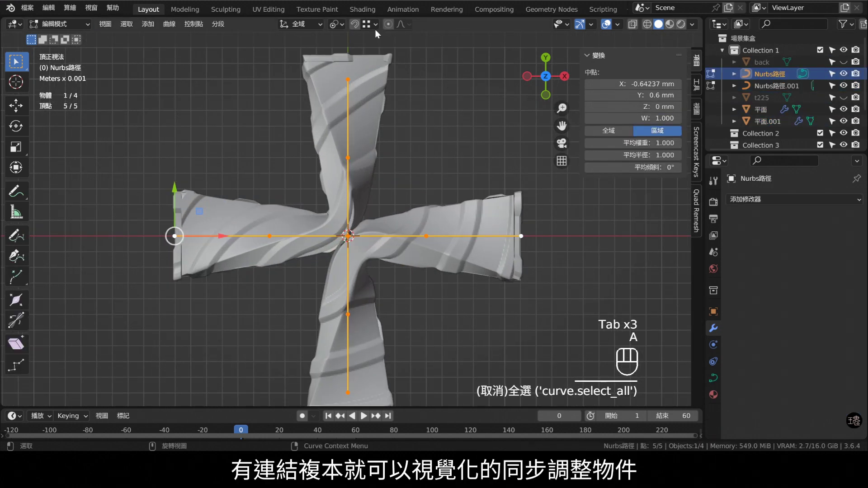
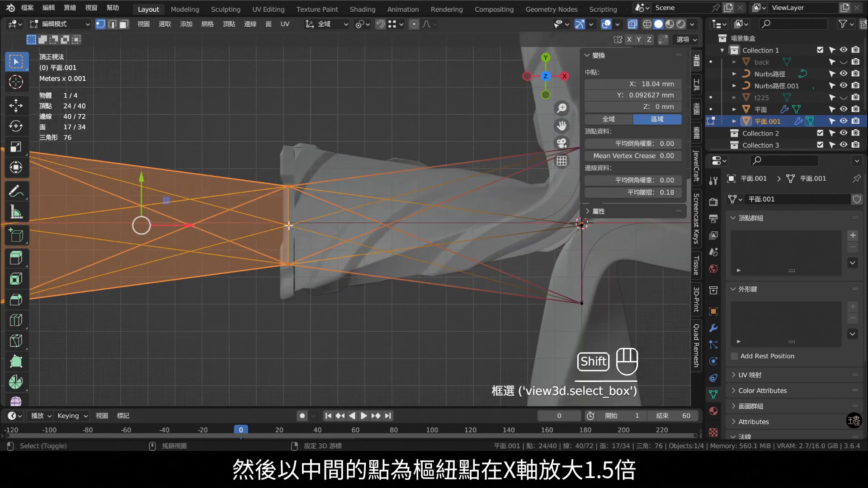
key("s")
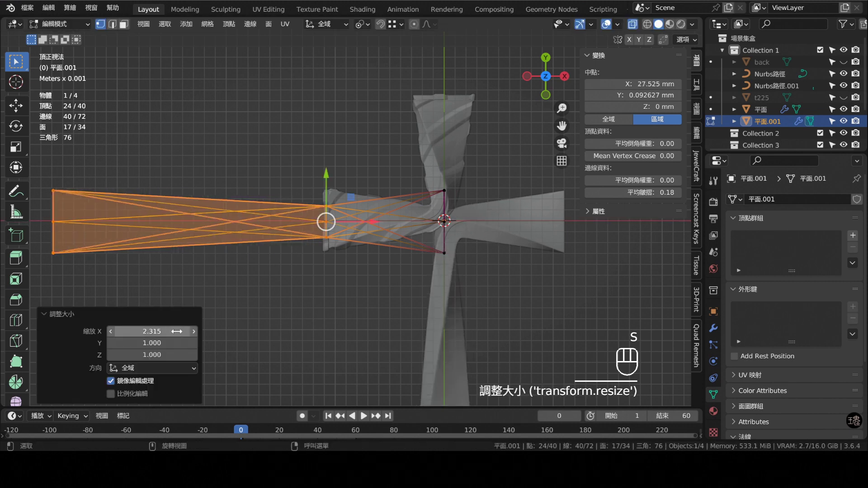
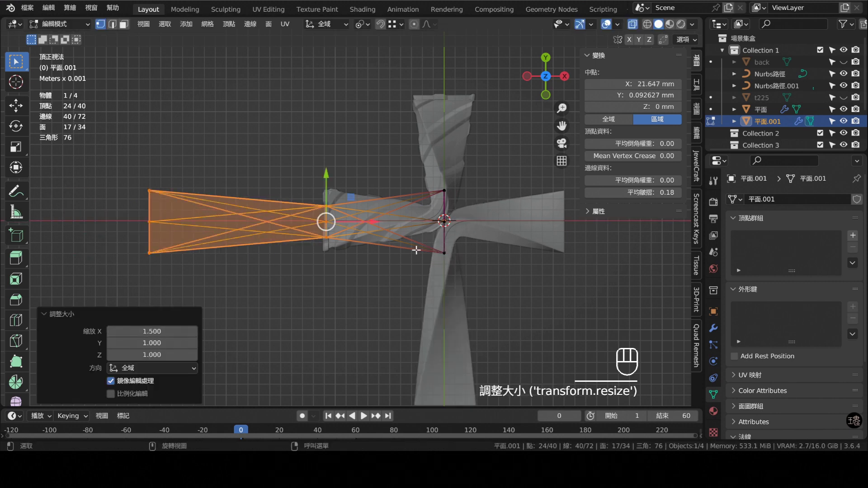
key("Tab")
- Select the copied arm in the viewport
left_click(635, 35)
left_click_drag(480, 207, 466, 188)
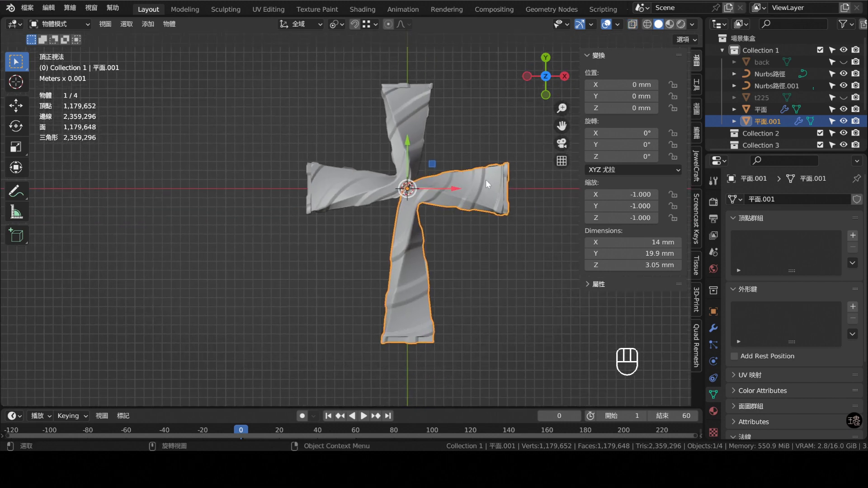
left_click(500, 187)
- Select all vertices of the copied arm and re-unwrap them with Smart UV Project
key("Tab")
key("a")
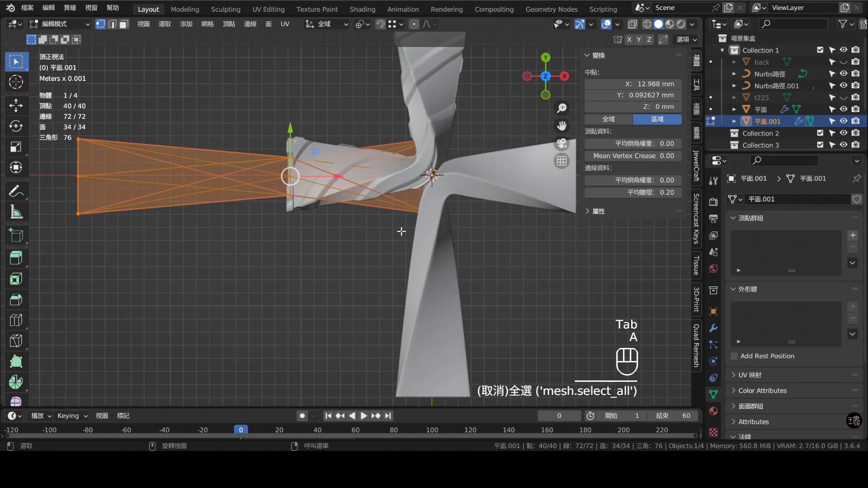
key("u")
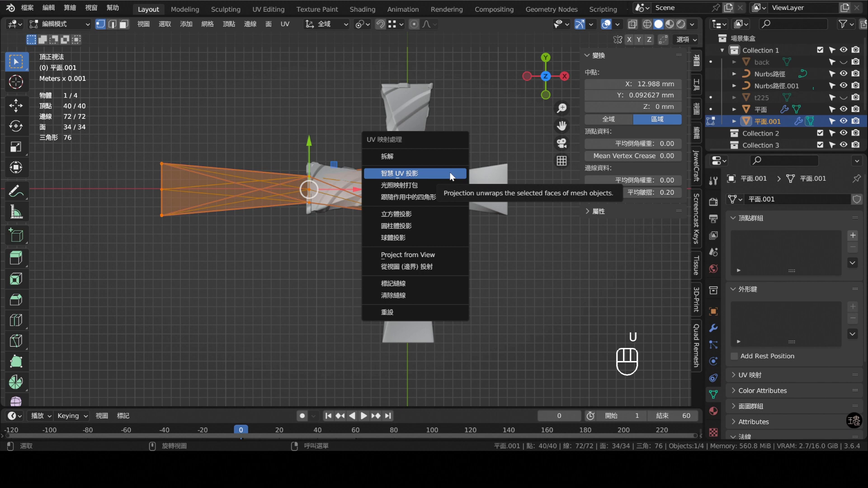
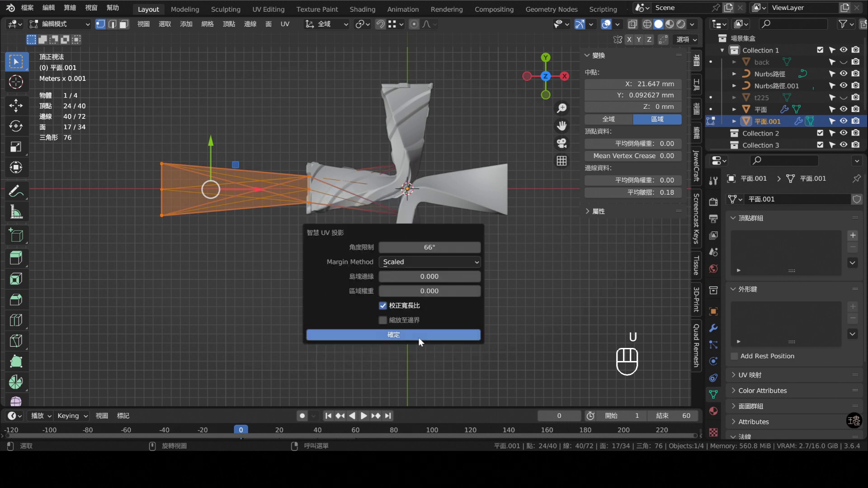
key("Tab")
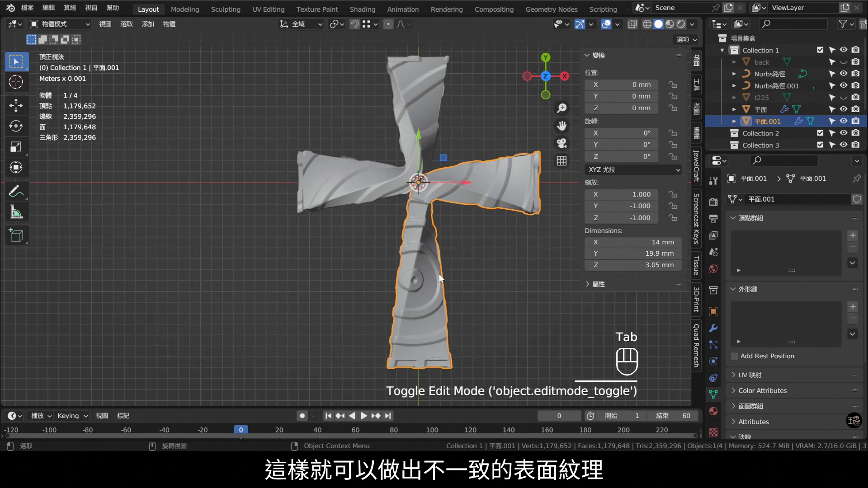
middle_click(438, 269)
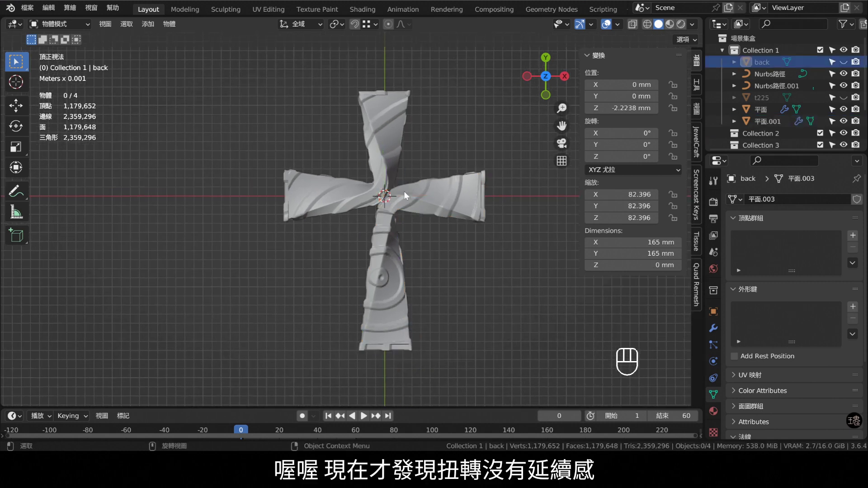
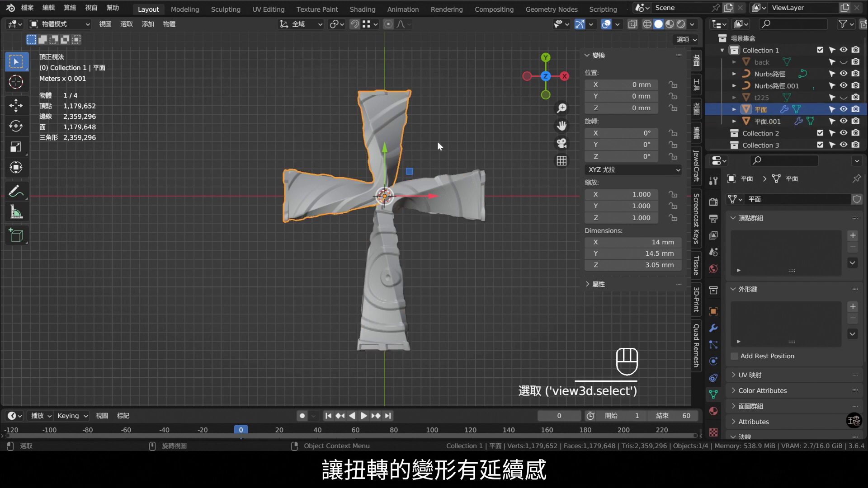
left_click_drag(506, 229, 499, 285)
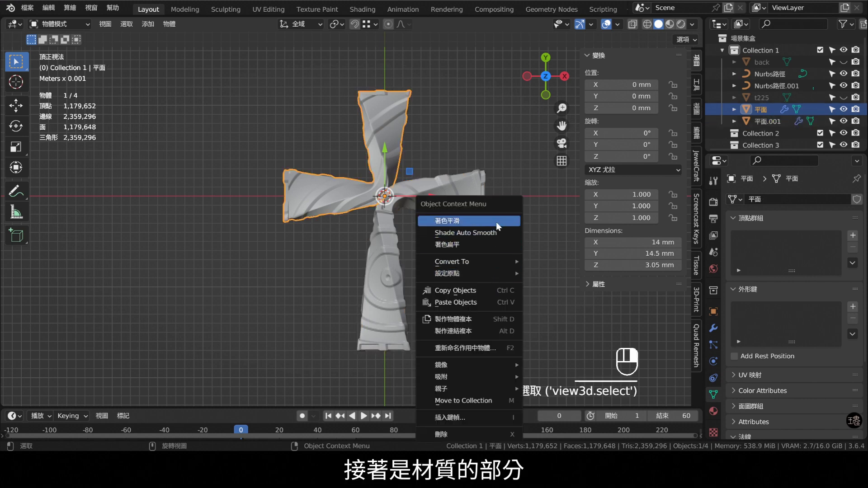
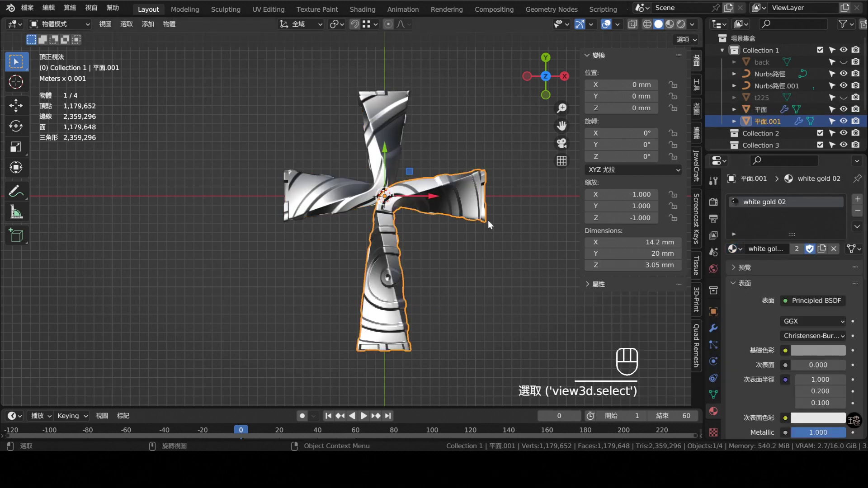
- Shade the arms smooth, unhide the back object, and view through the camera in the Shading workspace
left_click(492, 223)
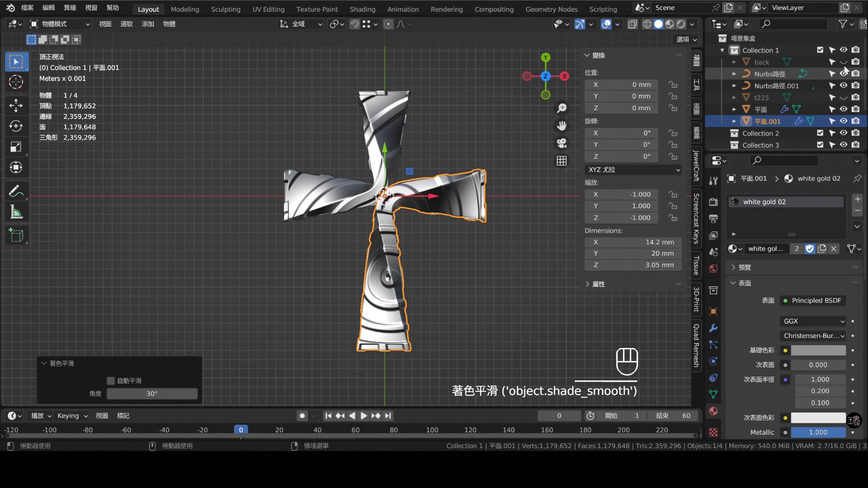
left_click(847, 65)
key("KP_0")
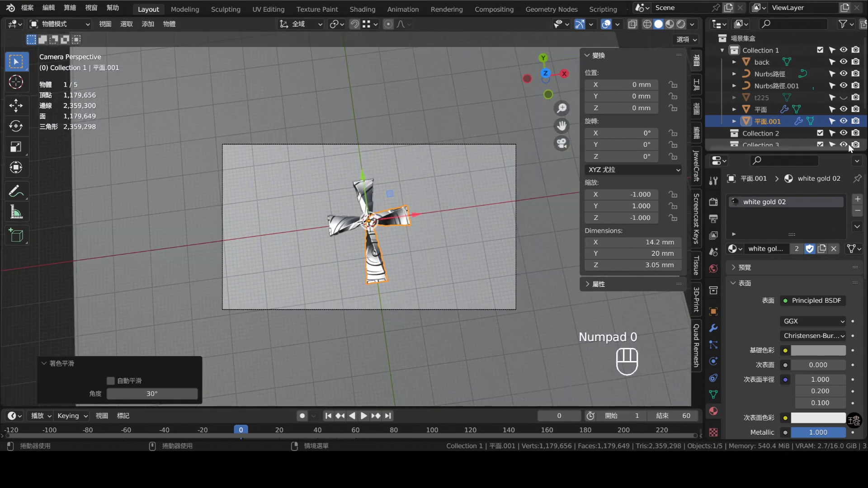
left_click(855, 100)
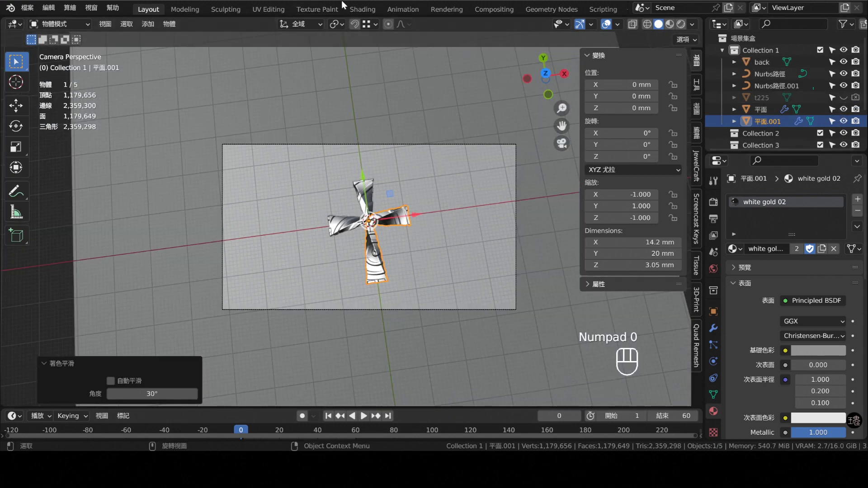